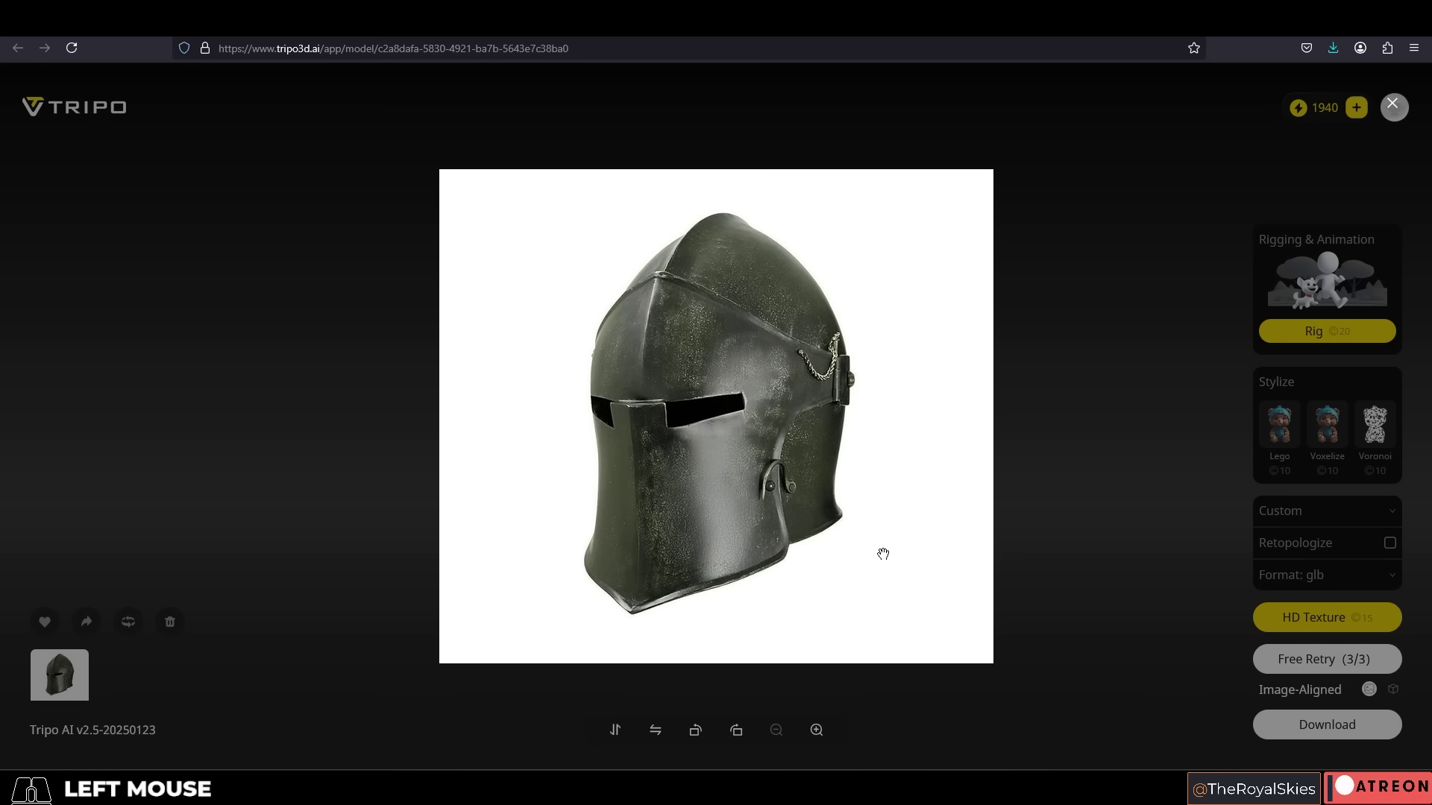
# Step: Switch from the helmet reference to the red-and-grey shield image and swipe through it full screen
pyautogui.click(1103, 480)
pyautogui.moveTo(694, 517); pyautogui.dragTo(599, 479)
pyautogui.moveTo(813, 486); pyautogui.dragTo(508, 518)
pyautogui.moveTo(785, 456); pyautogui.dragTo(436, 445)
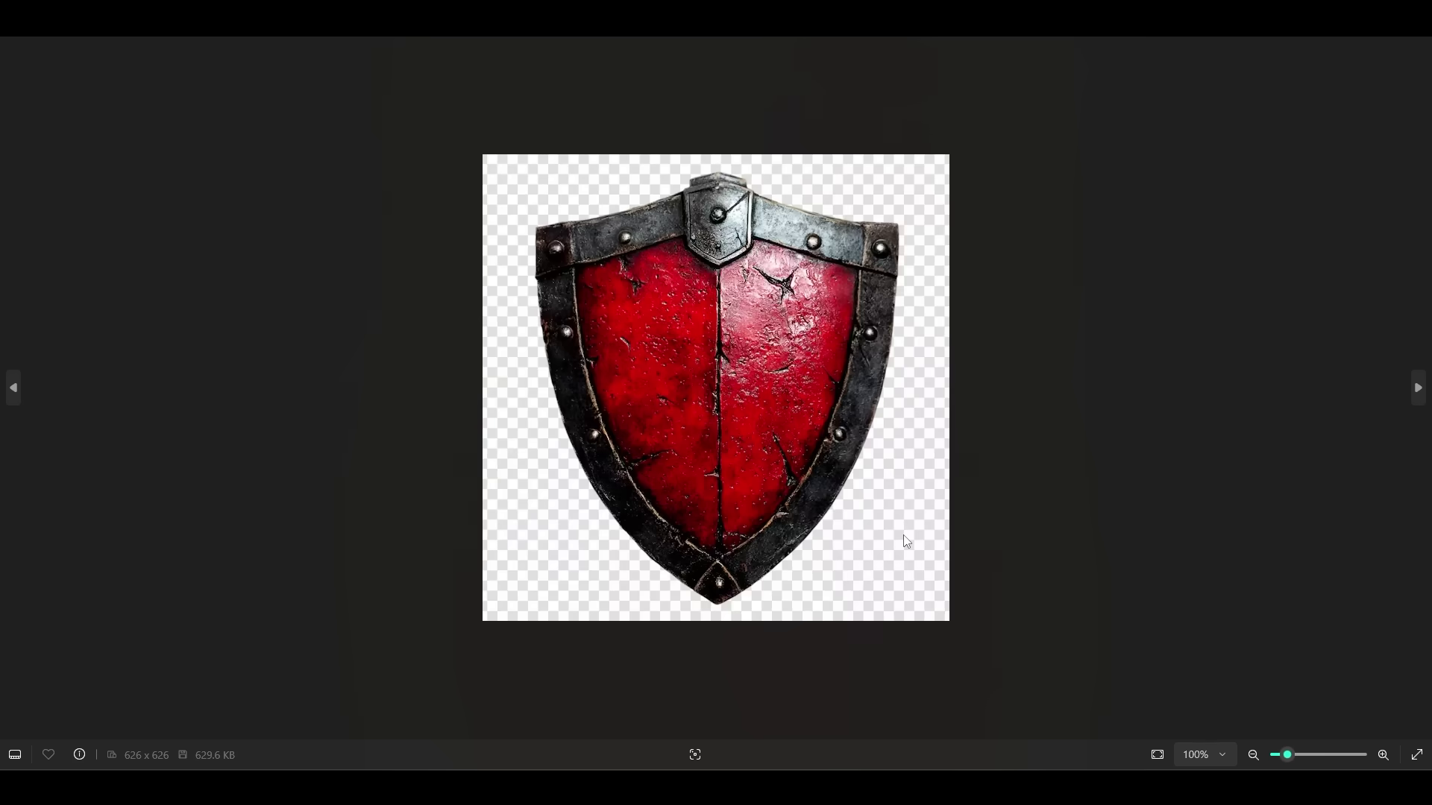
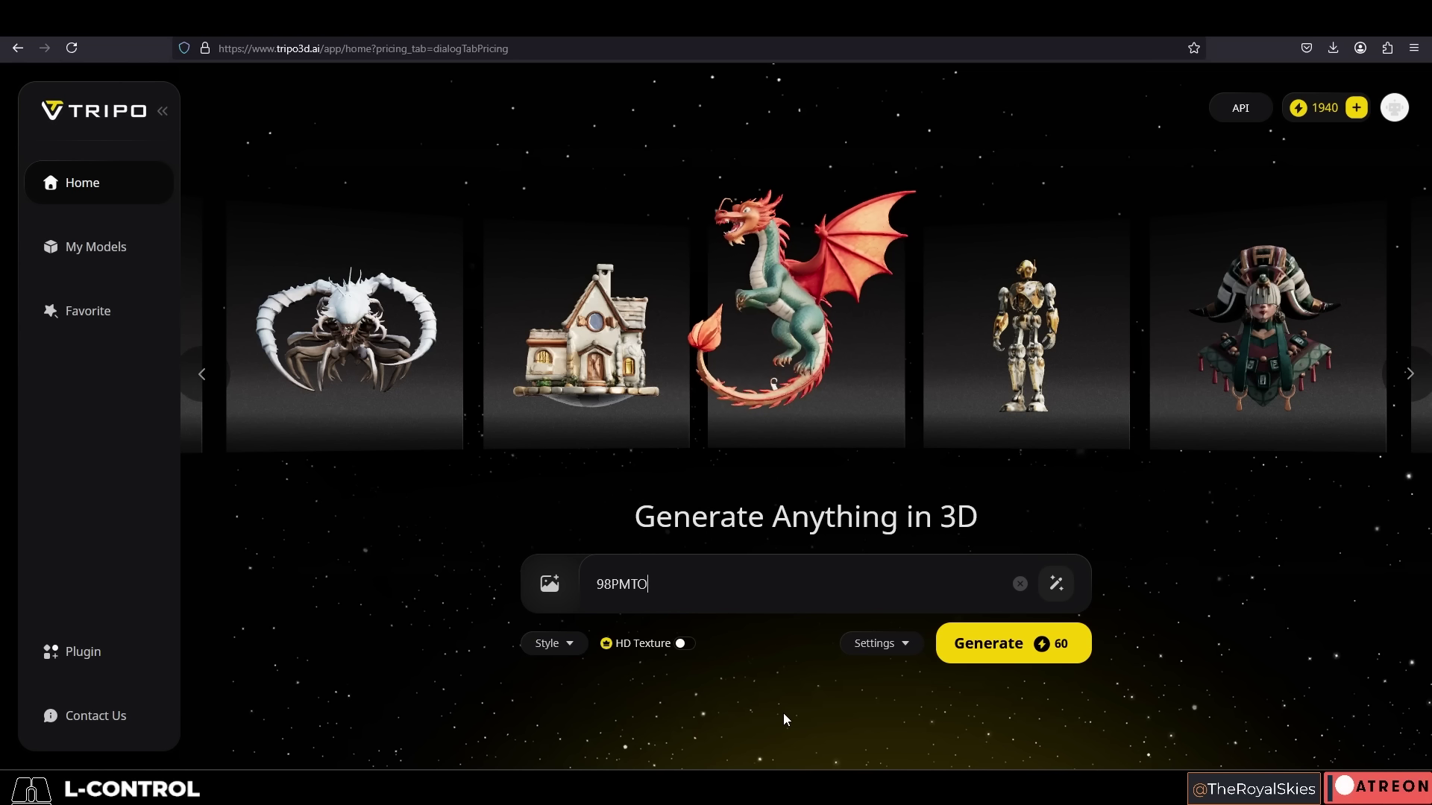
# Step: Show the Mirror armour and pants objects and hide the original tripo_node parts in the Outliner
pyautogui.moveTo(889, 374); pyautogui.dragTo(857, 384)
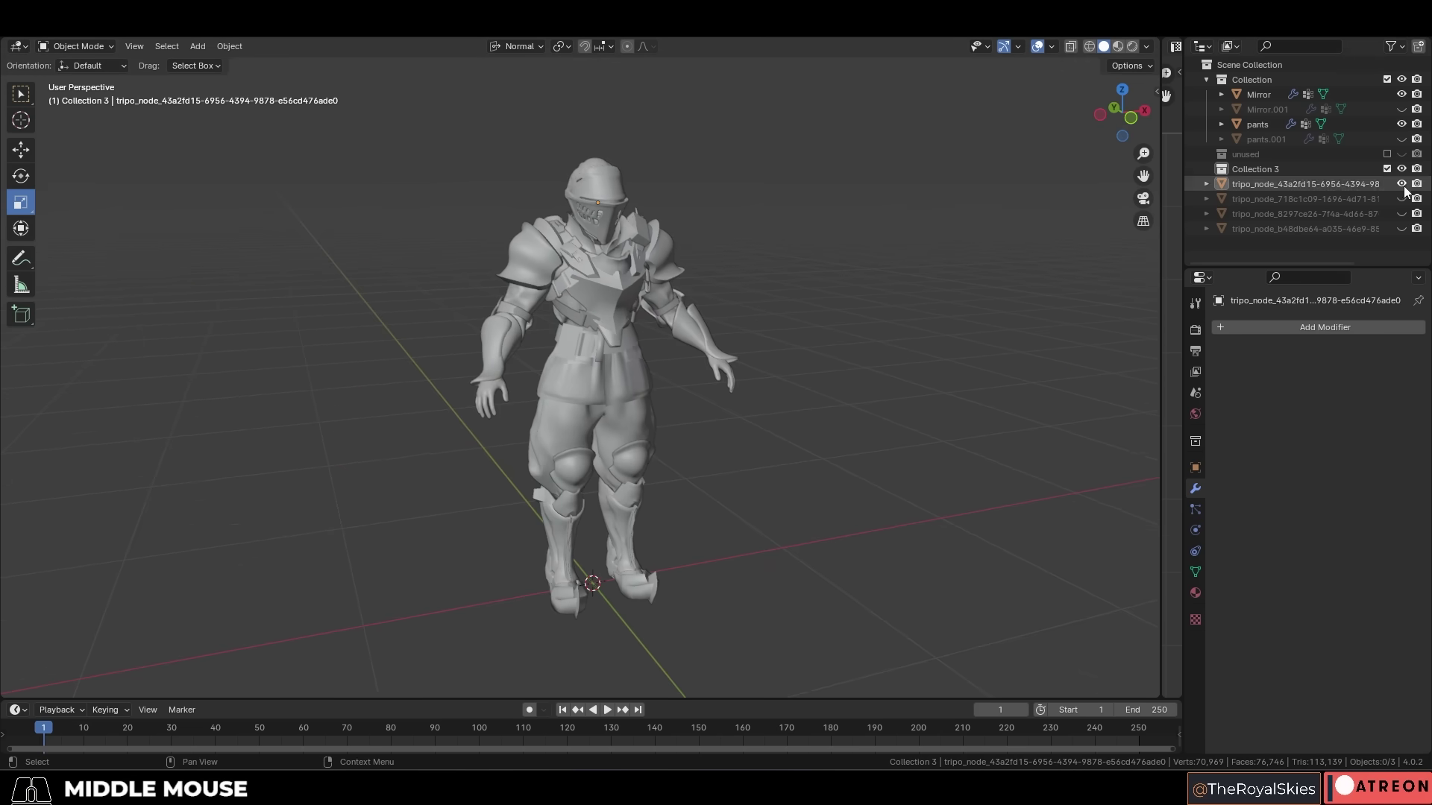
pyautogui.click(1408, 183)
pyautogui.click(1405, 141)
pyautogui.click(1408, 114)
pyautogui.moveTo(1003, 308); pyautogui.dragTo(980, 280)
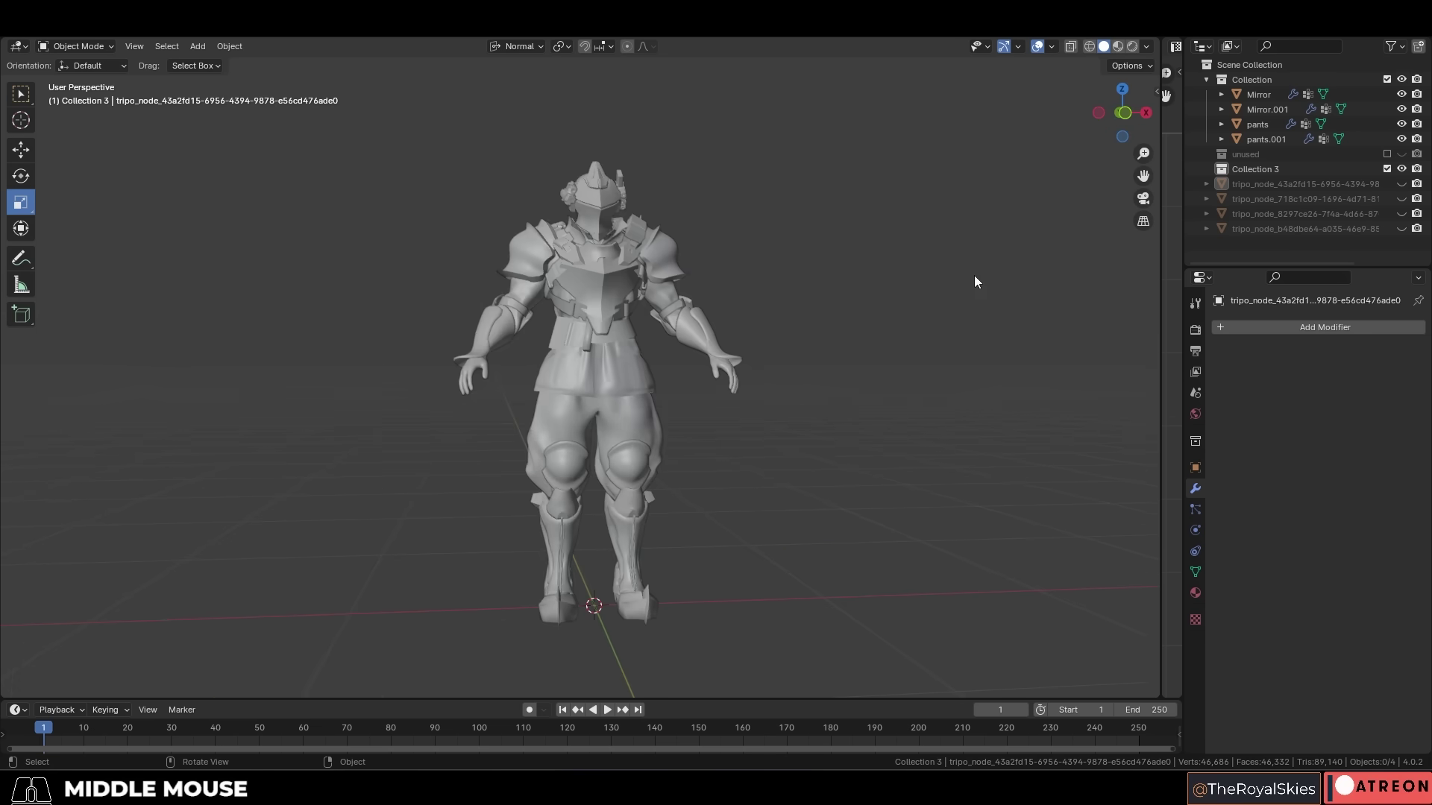
# Step: Zoom and pan the viewport to frame the grey knight head-on
pyautogui.press('End')
pyautogui.scroll(3)
pyautogui.moveTo(1402, 652); pyautogui.dragTo(1401, 649)
pyautogui.scroll(3)
pyautogui.scroll(3)
pyautogui.scroll(3)
pyautogui.scroll(-3)
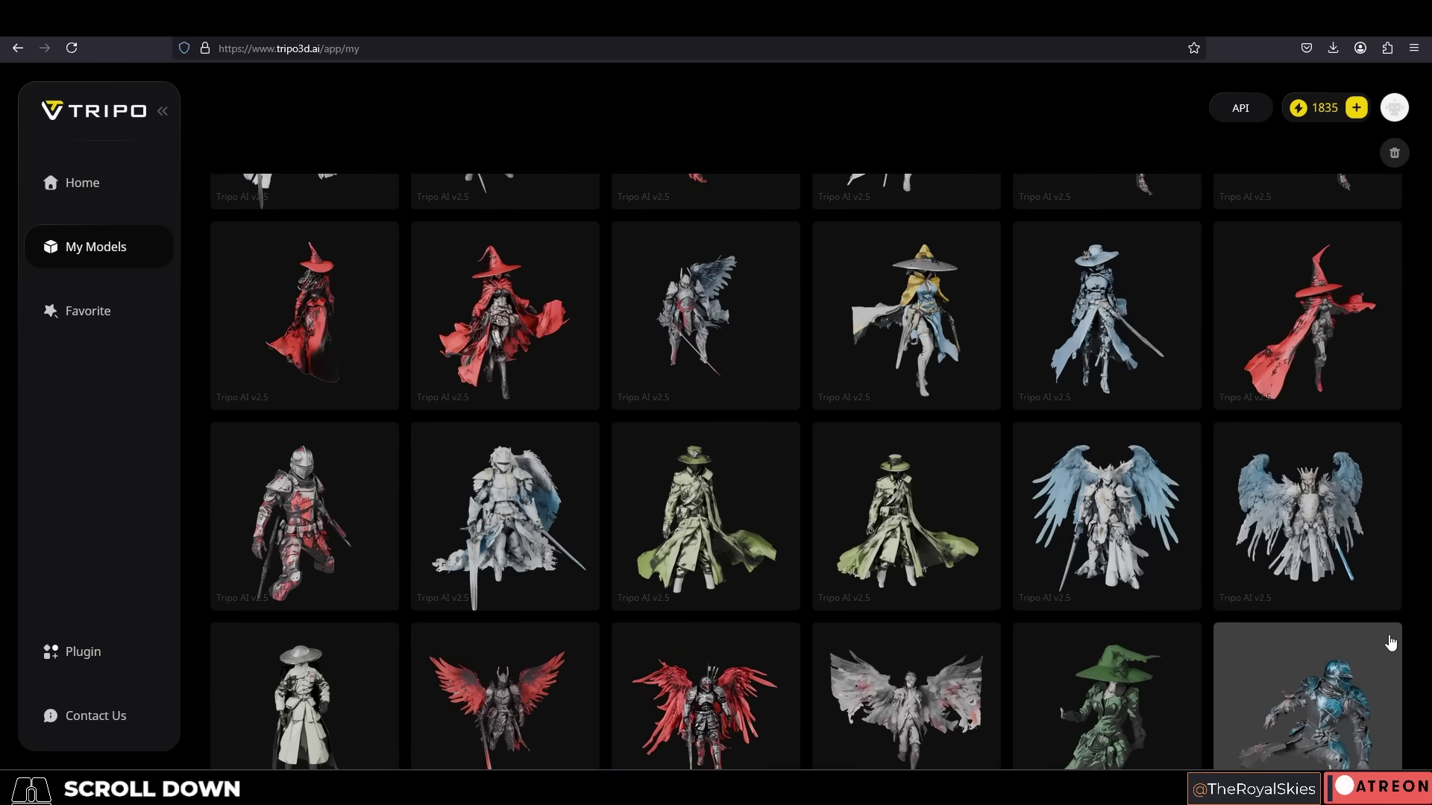
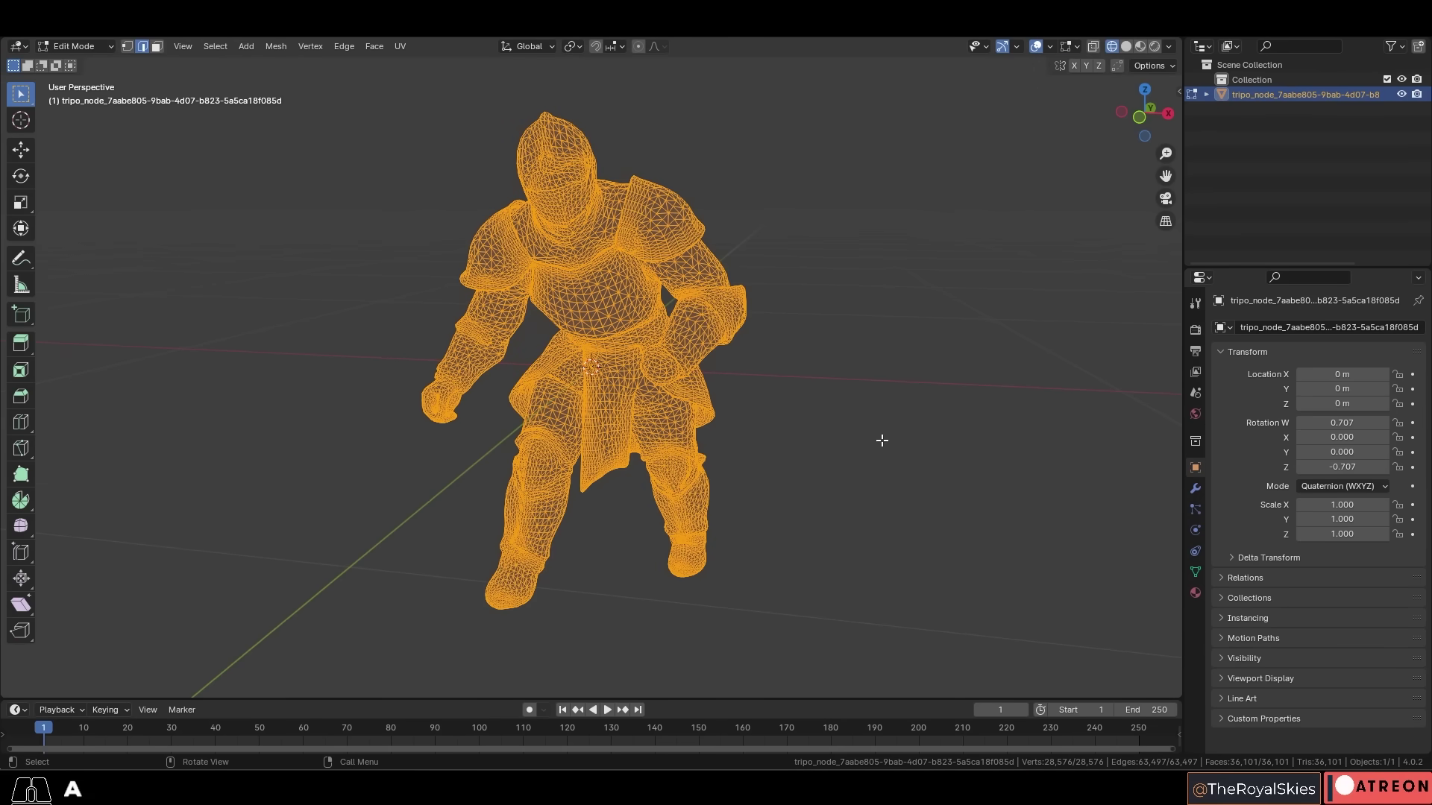
# Step: Convert the mesh tris to quads, return to Object Mode and show the knight in Material Preview shading
pyautogui.press('alt+j')
pyautogui.press('Tab')
pyautogui.moveTo(1047, 490); pyautogui.dragTo(1081, 467)
pyautogui.click(970, 391)
pyautogui.moveTo(991, 411); pyautogui.dragTo(947, 390)
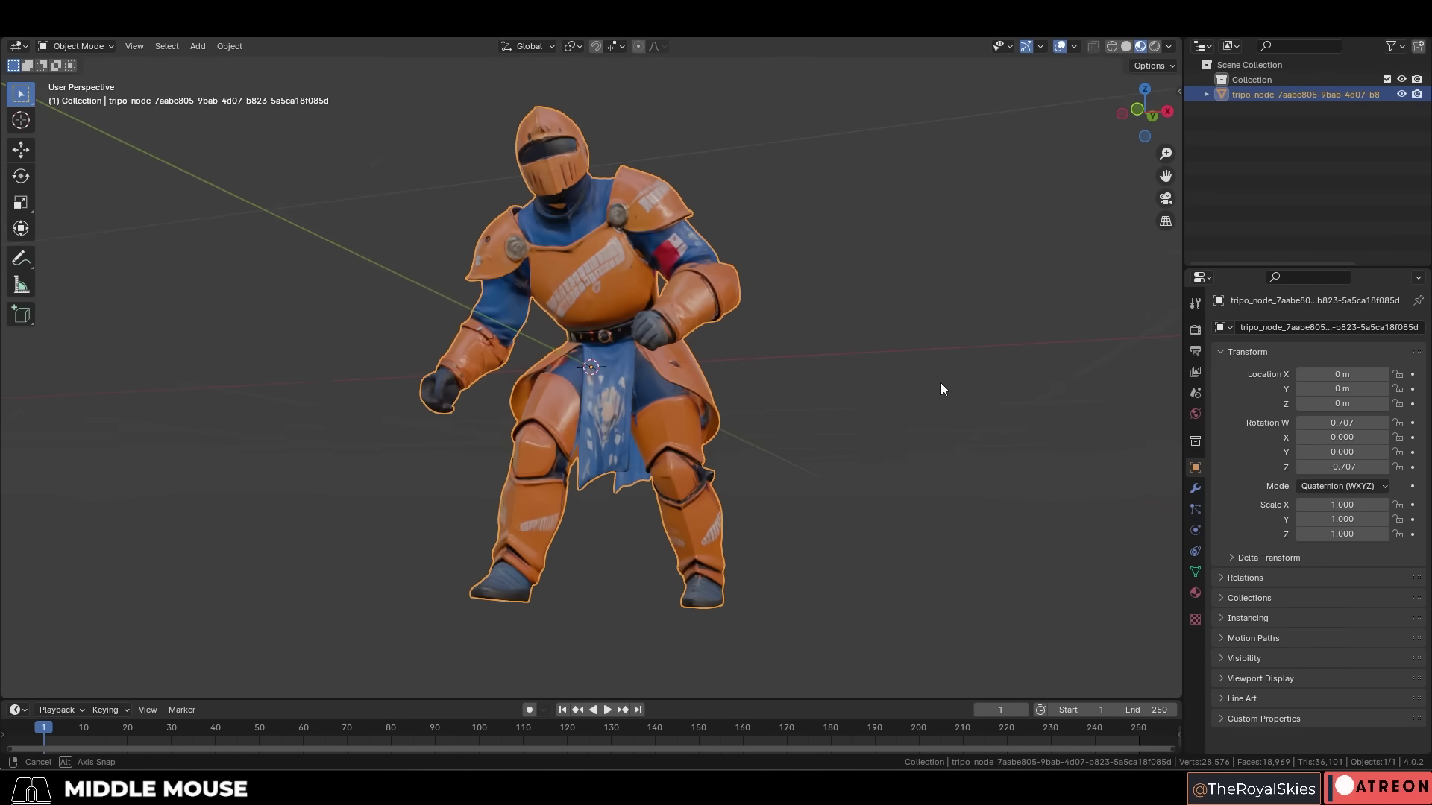